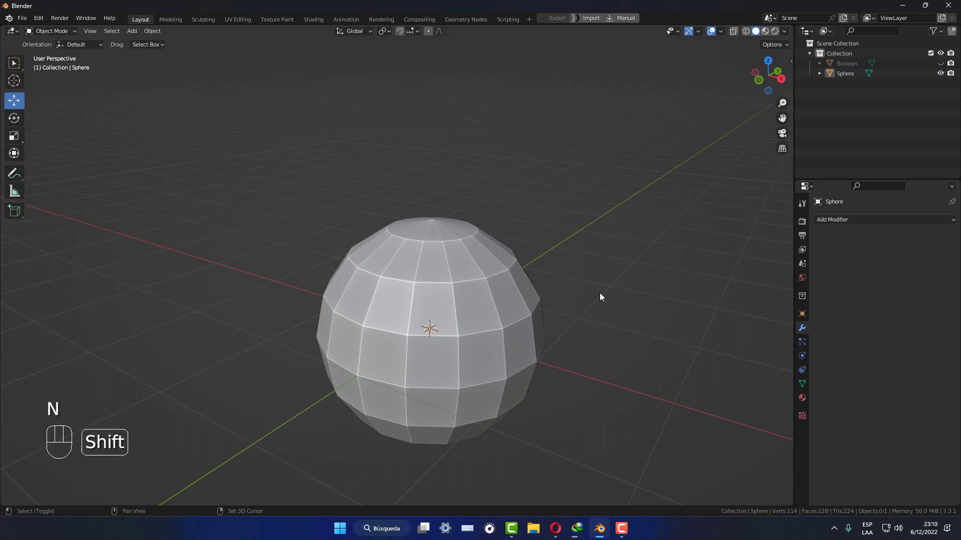
Step: Orbit around the sphere for a closer look at its upper faces
drag(591, 199, 522, 300)
key(Tab)
key(3)
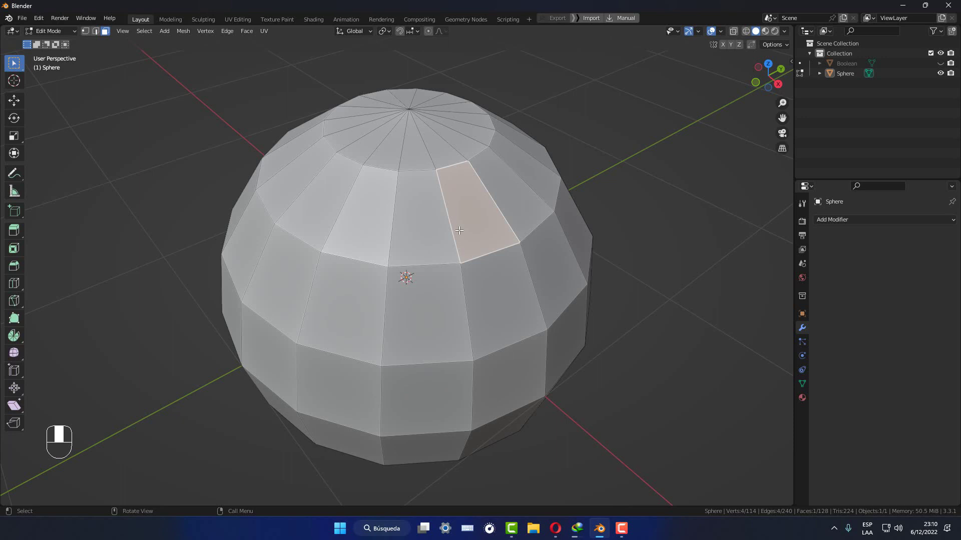
drag(122, 34, 304, 186)
key(shift+KP_7)
drag(304, 187, 423, 245)
Step: Switch between top and front views to single out a triangle in the sphere's top cap
key(shift+KP_7)
key(shift+KP_1)
key(shift+KP_7)
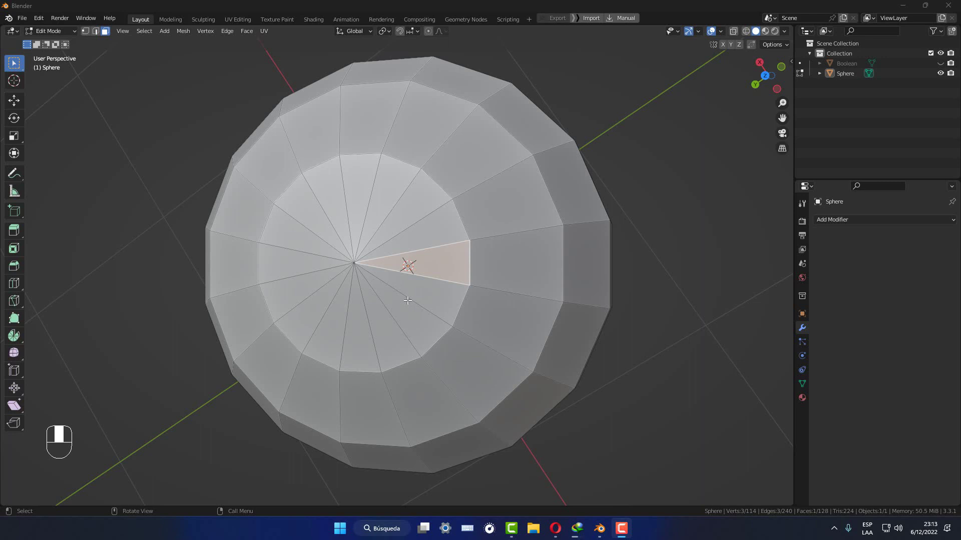
Step: Inspect the cap in X-ray shading from front, side and top views
key(shift+KP_1)
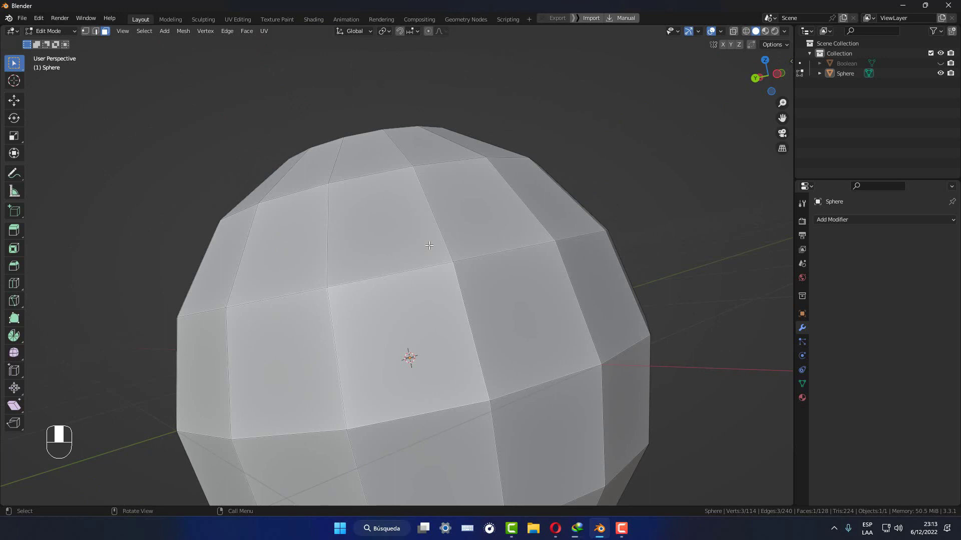
key(alt+z)
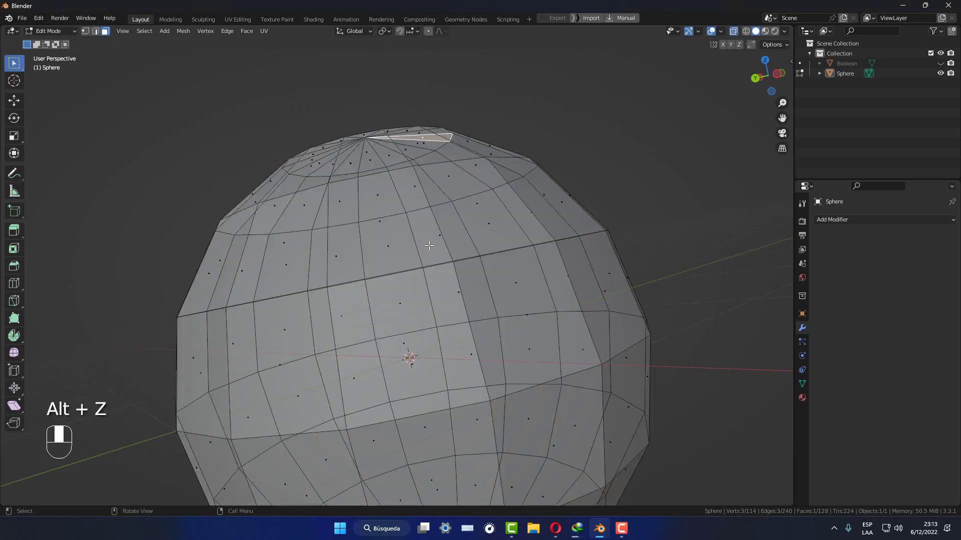
key(shift+KP_3)
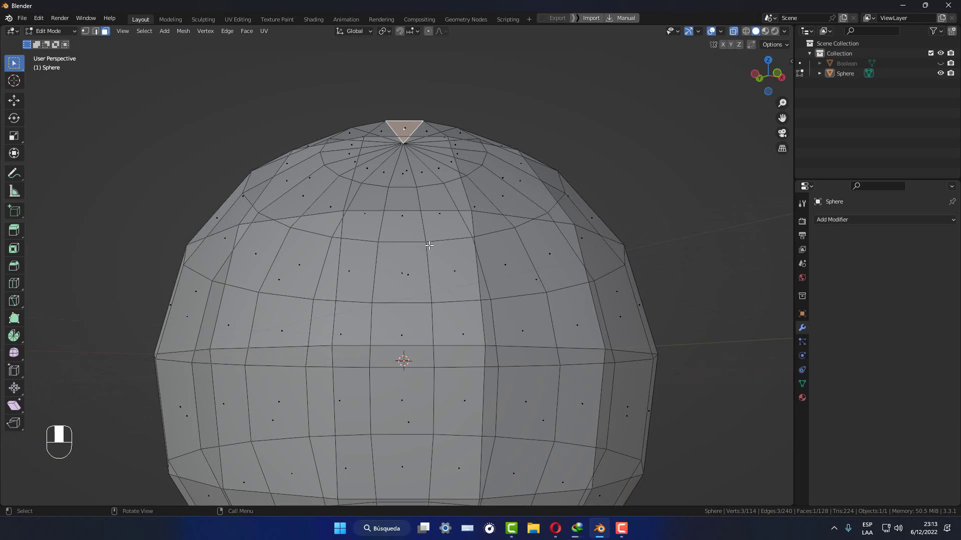
key(ctrl+shift+KP_3)
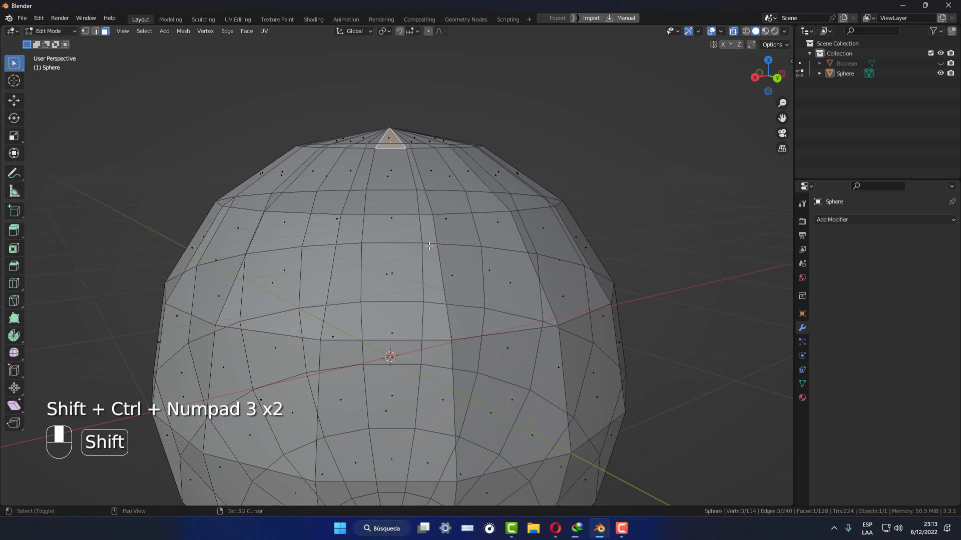
key(shift+KP_3)
key(shift+KP_7)
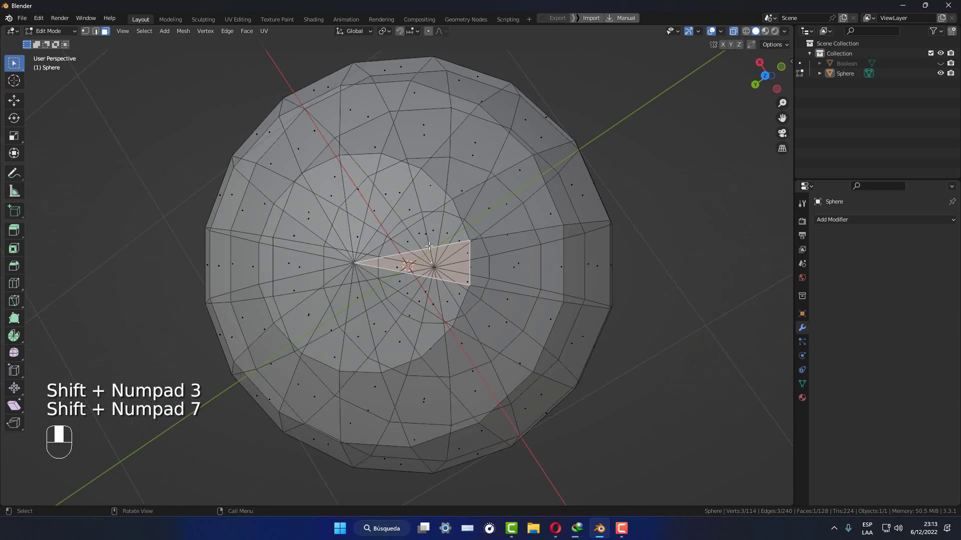
Step: Toggle X-ray on and off while viewing the sphere from below and above, ending in solid shading
key(alt+z)
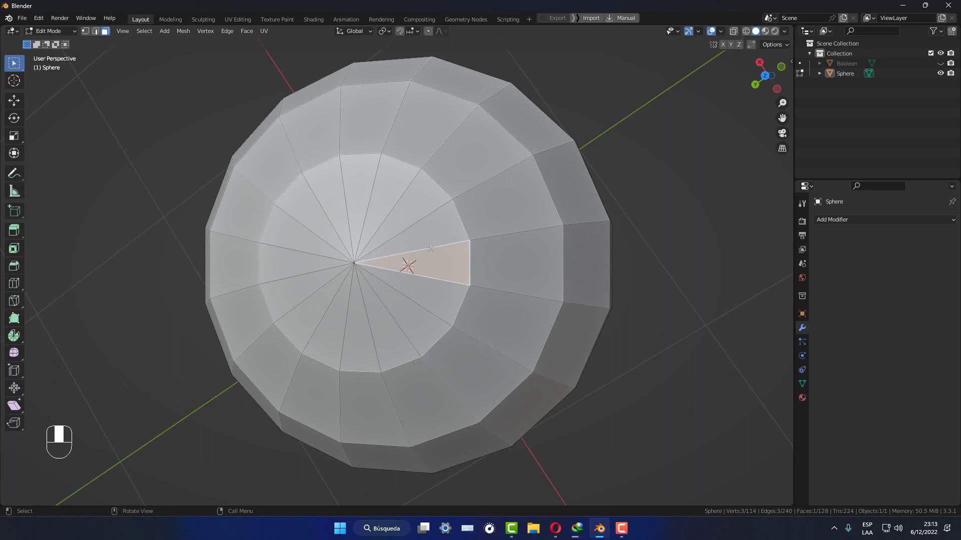
key(ctrl+shift+KP_7)
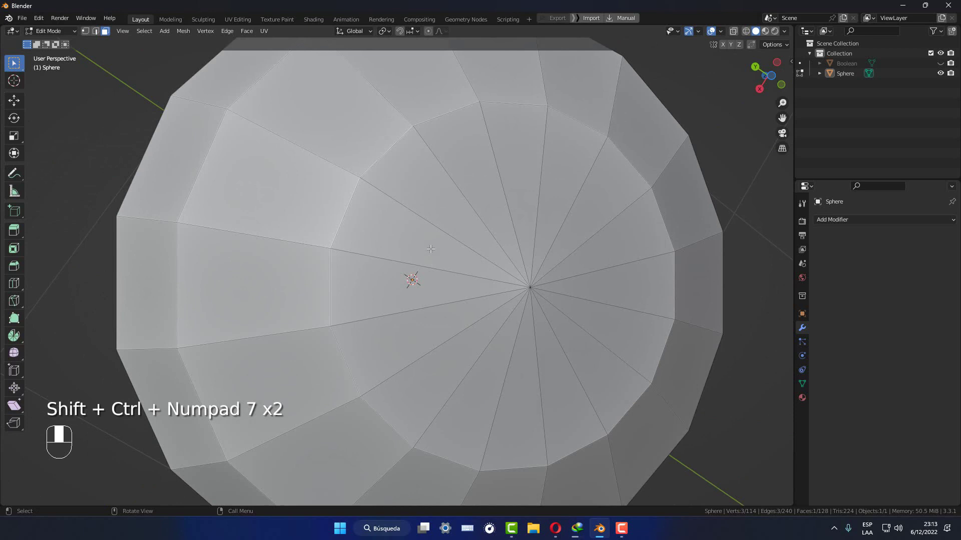
key(alt+z)
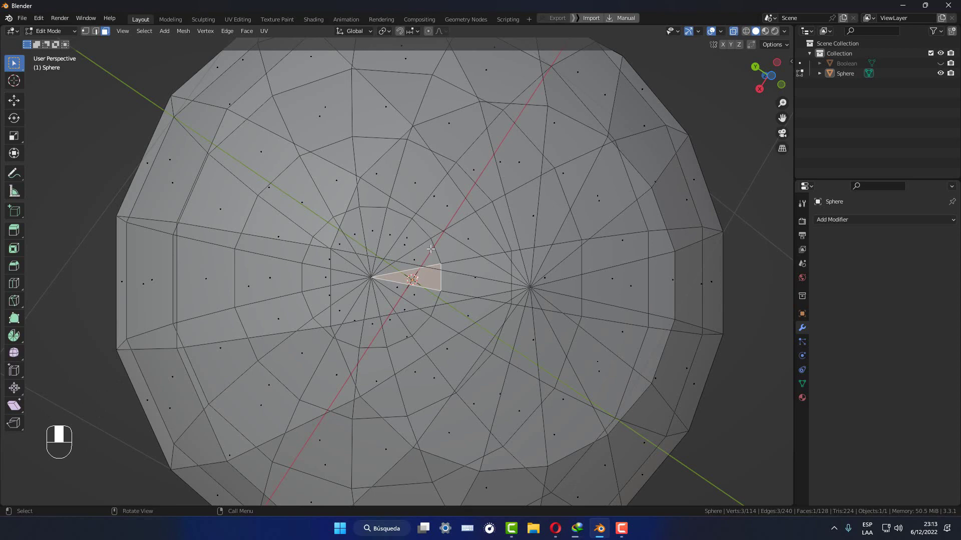
key(alt+z)
key(shift+KP_7)
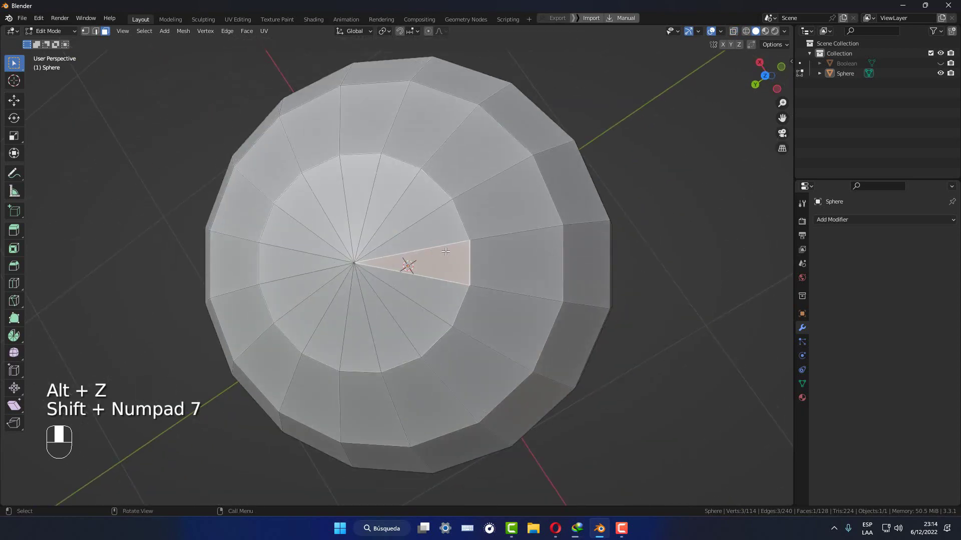
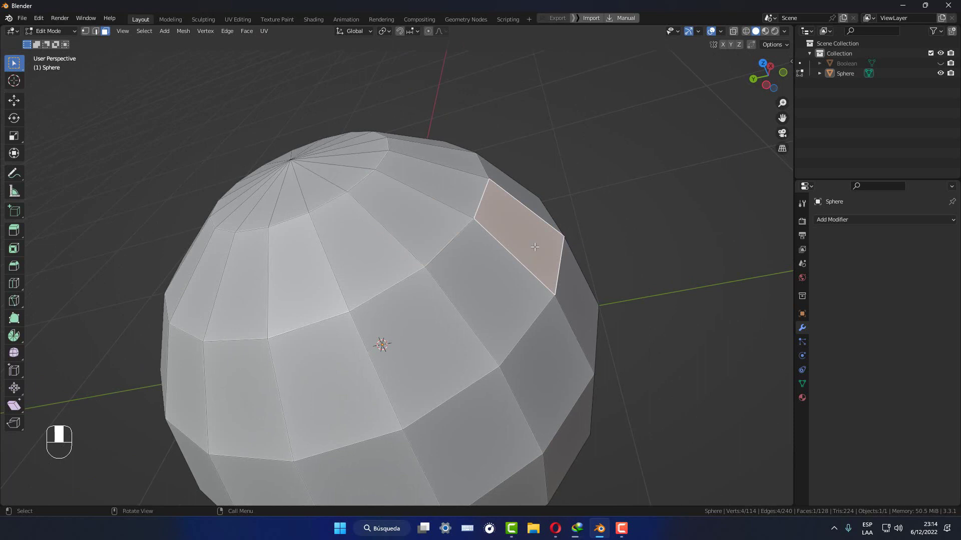
Step: Snap the 3D cursor onto the chosen quad face and return the sphere to object mode
key(shift+KP_7)
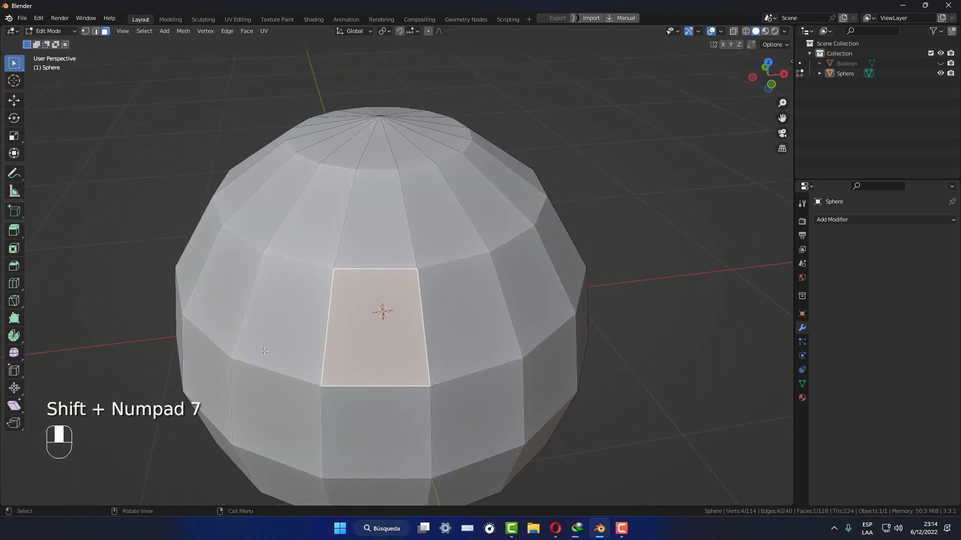
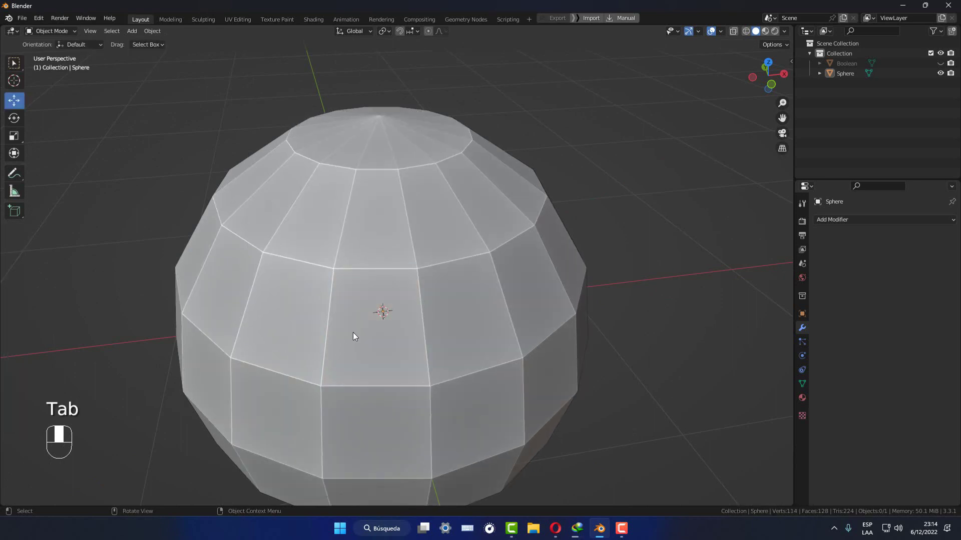
key(shift+a)
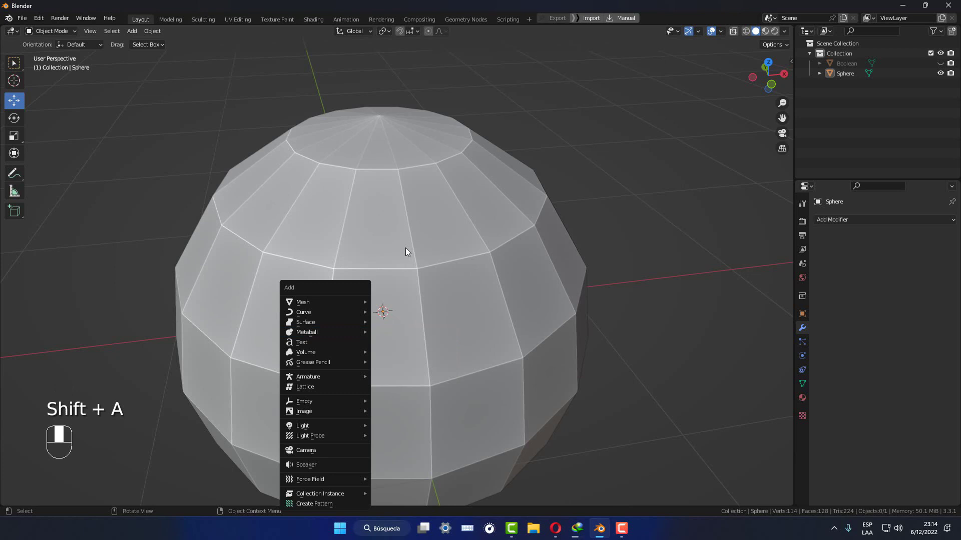
key(Tab)
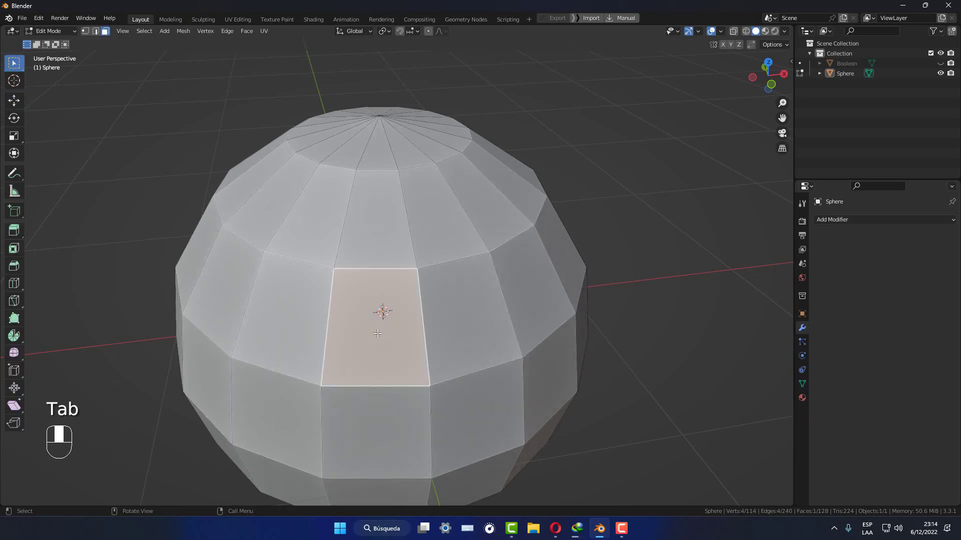
click(377, 330)
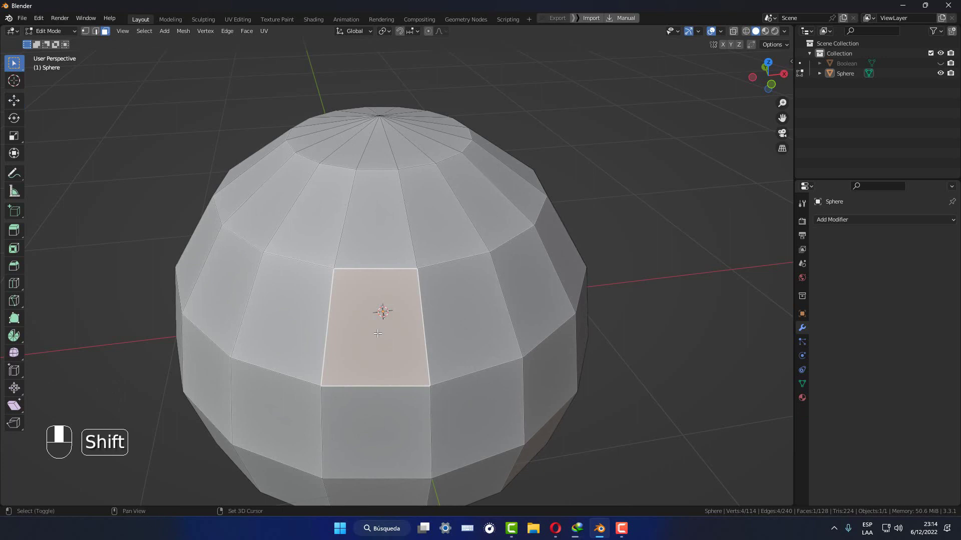
key(shift+s)
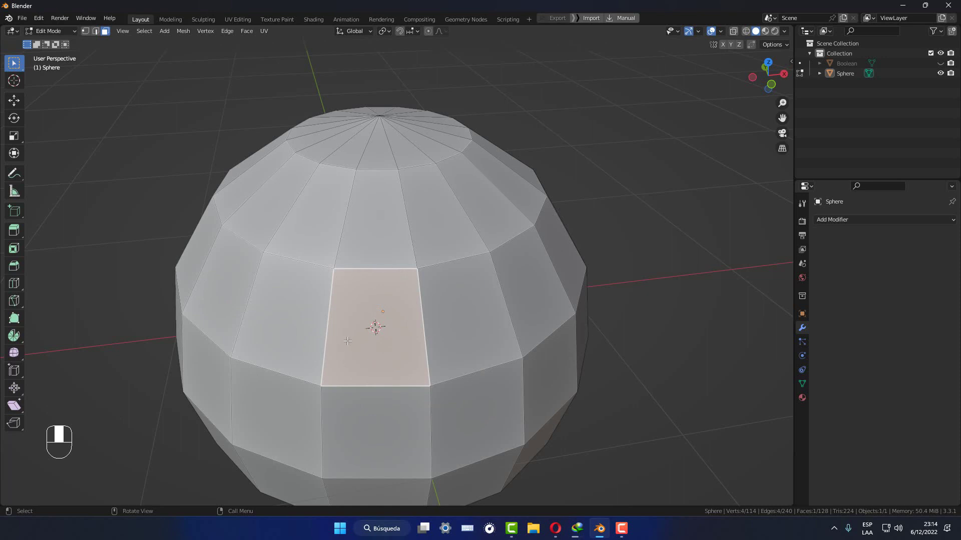
key(Tab)
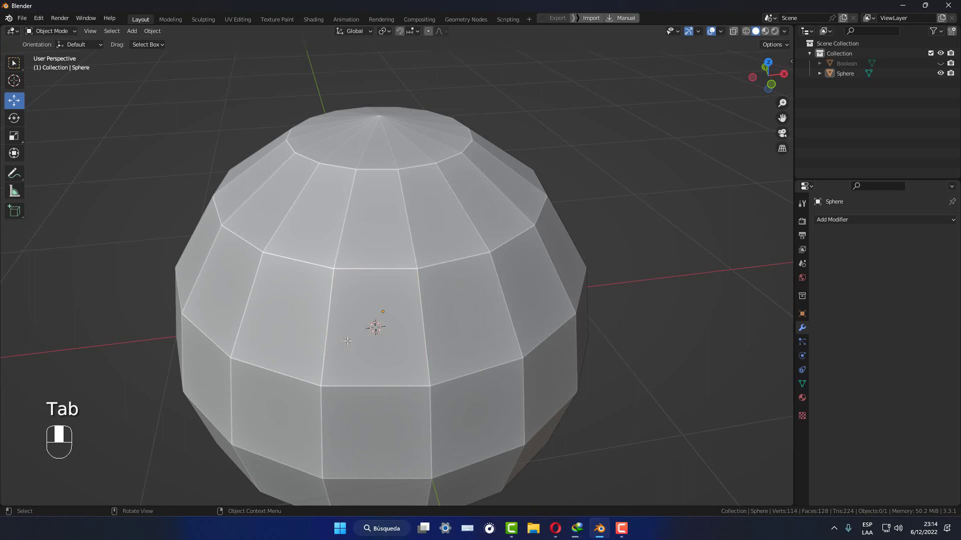
Step: Delete the cylinder and the sphere, leaving only the Boolean cube in the scene
key(shift+a)
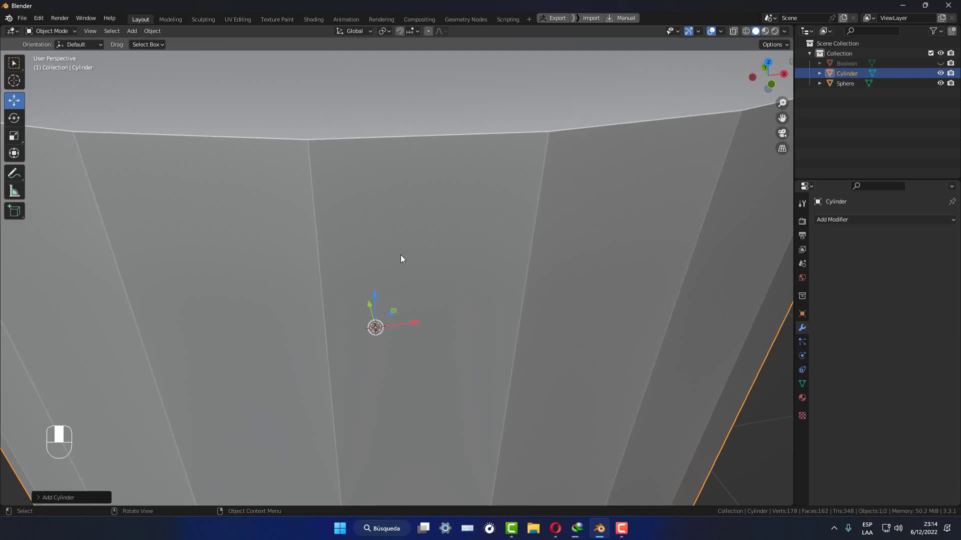
drag(53, 503, 331, 276)
key(Delete)
drag(331, 276, 946, 65)
key(Delete)
click(946, 65)
Step: Show the sidebar Item transforms and select the Boolean box (2.76 × 2.76 × 2 m, zero location and rotation)
middle_click(920, 75)
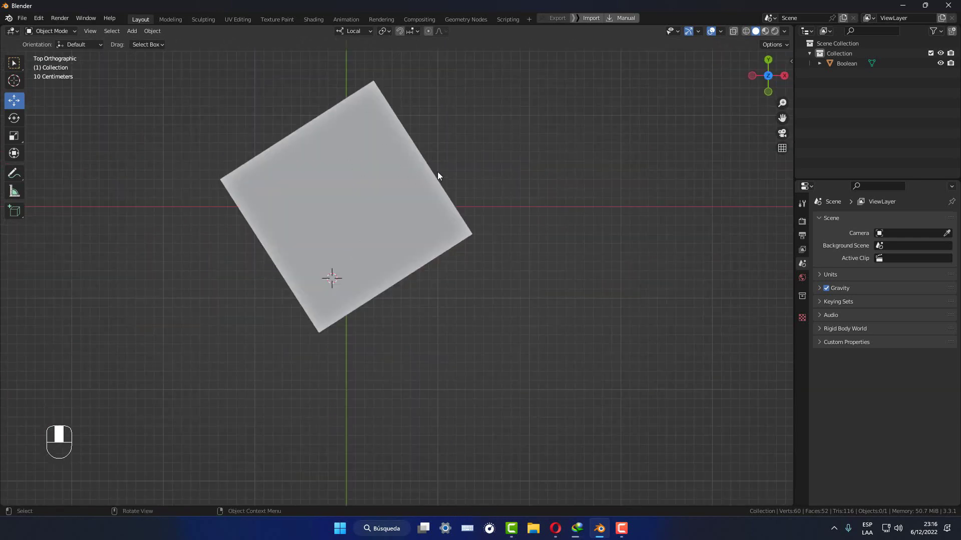
key(n)
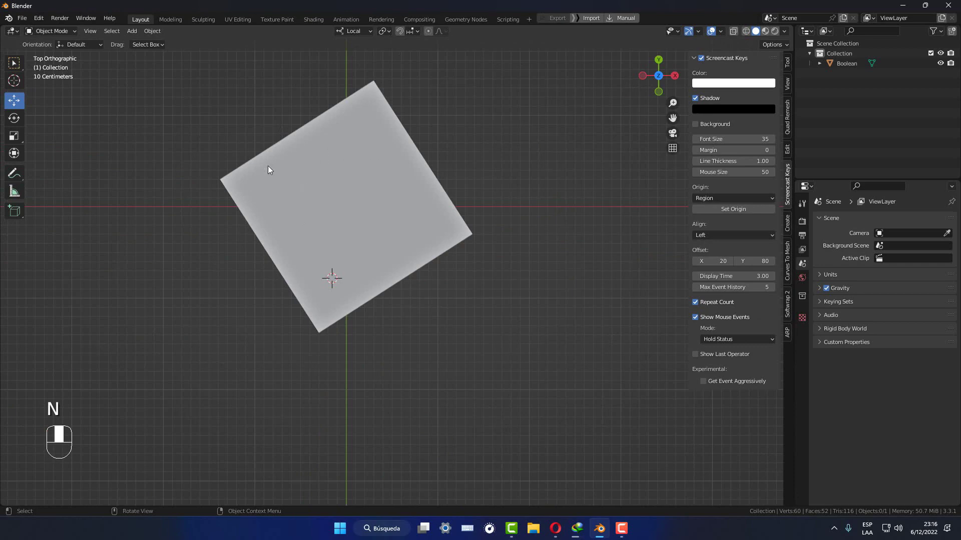
click(794, 63)
click(794, 64)
click(791, 66)
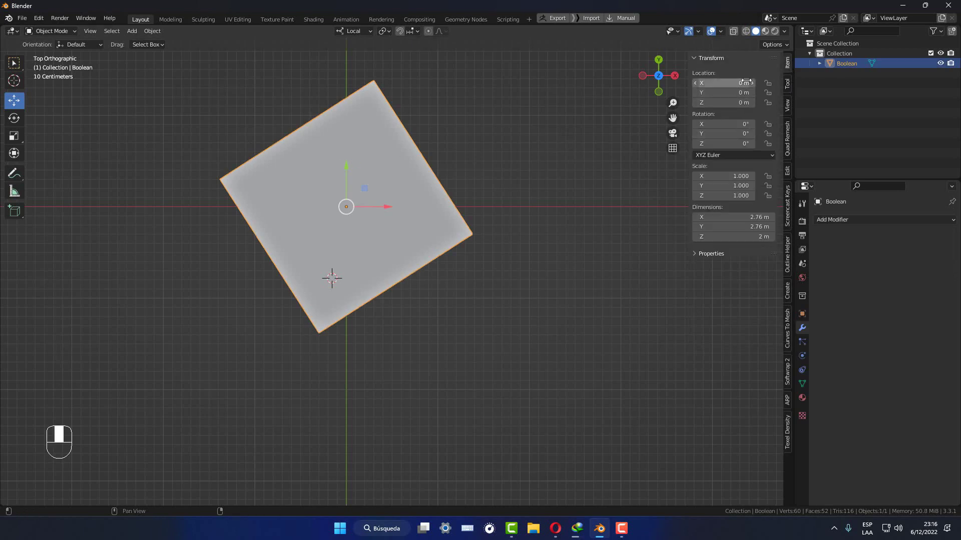
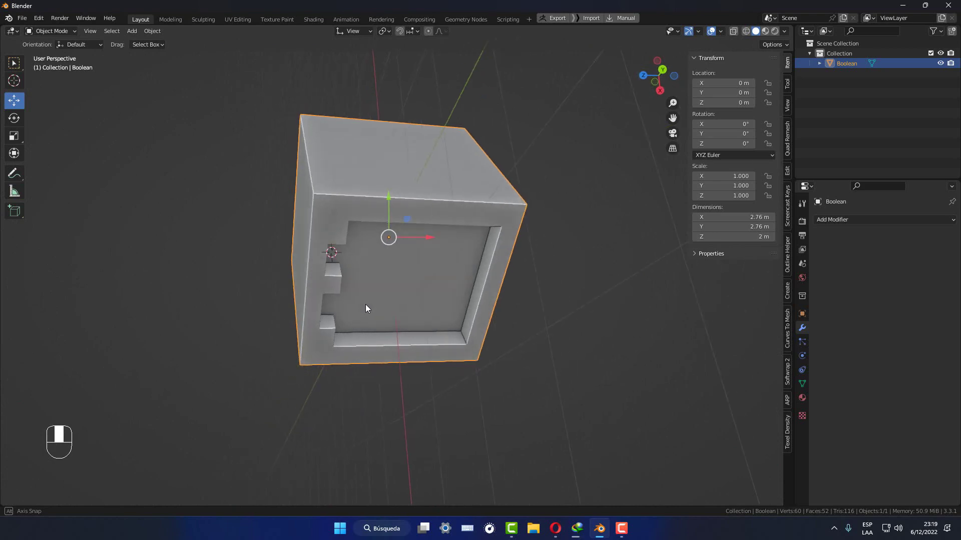
Step: Deselect the box to view the recessed, notched face clearly
click(576, 285)
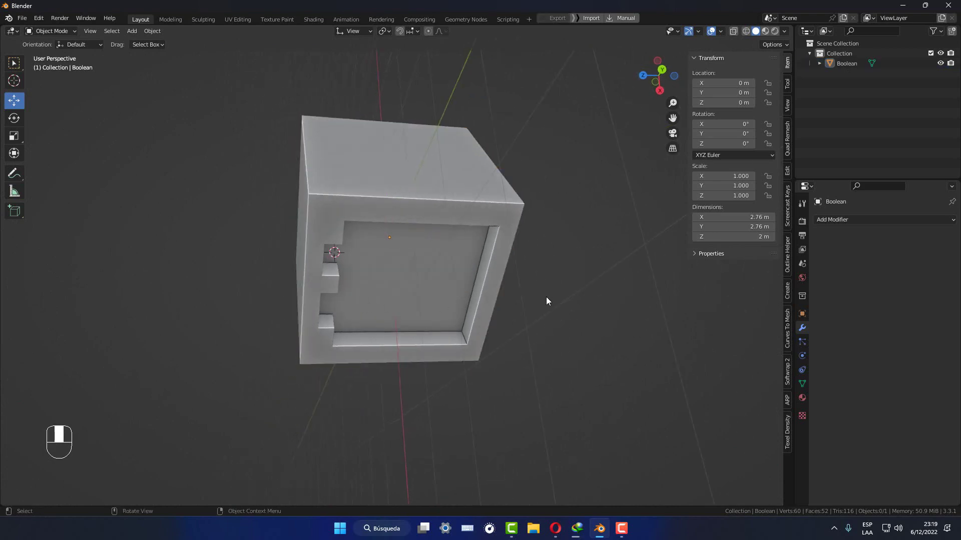
key(shift+KP_7)
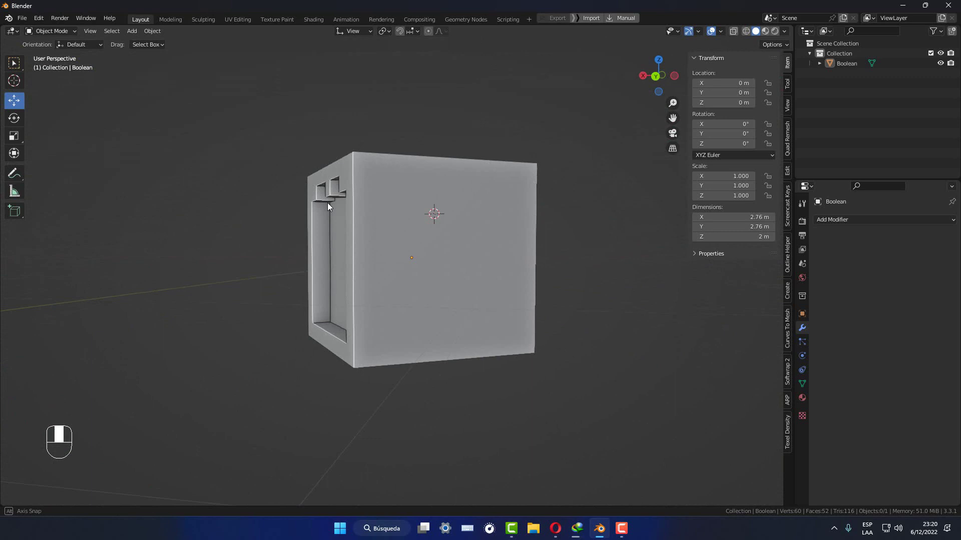
drag(323, 205, 402, 222)
key(ctrl+r)
key(Tab)
Step: Preview a horizontal loop cut across the notched recess walls
key(ctrl+r)
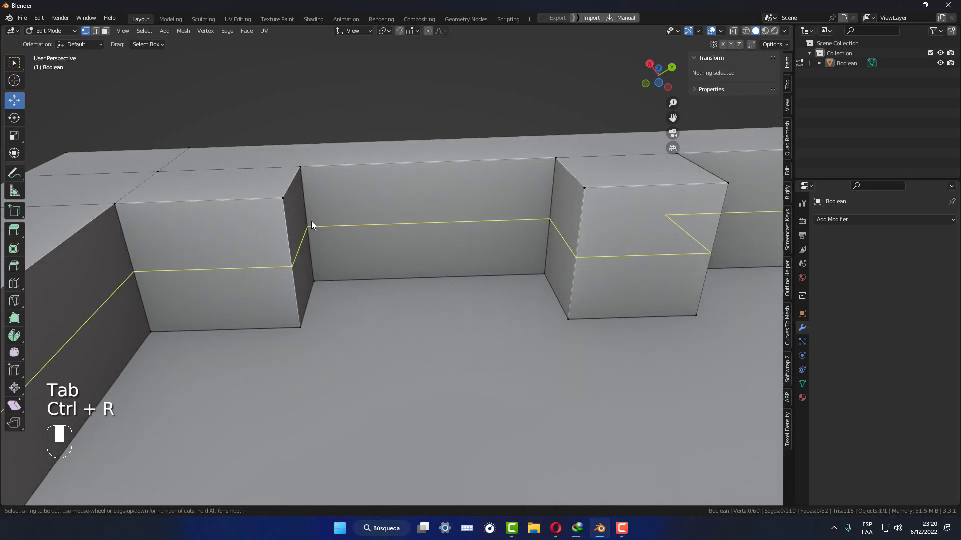
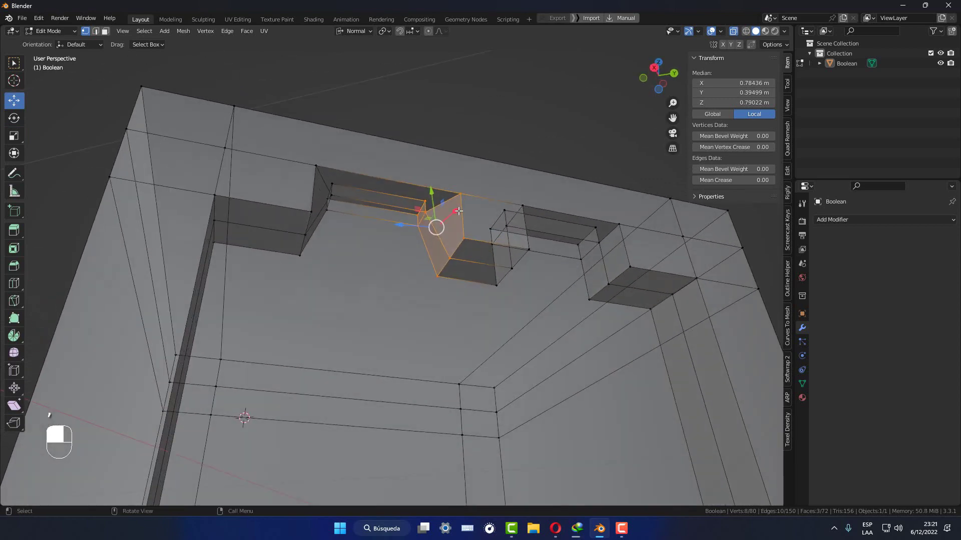
Step: Undo a stray change and inspect the slanted notch walls in X-ray from top and orthographic views
key(alt+z)
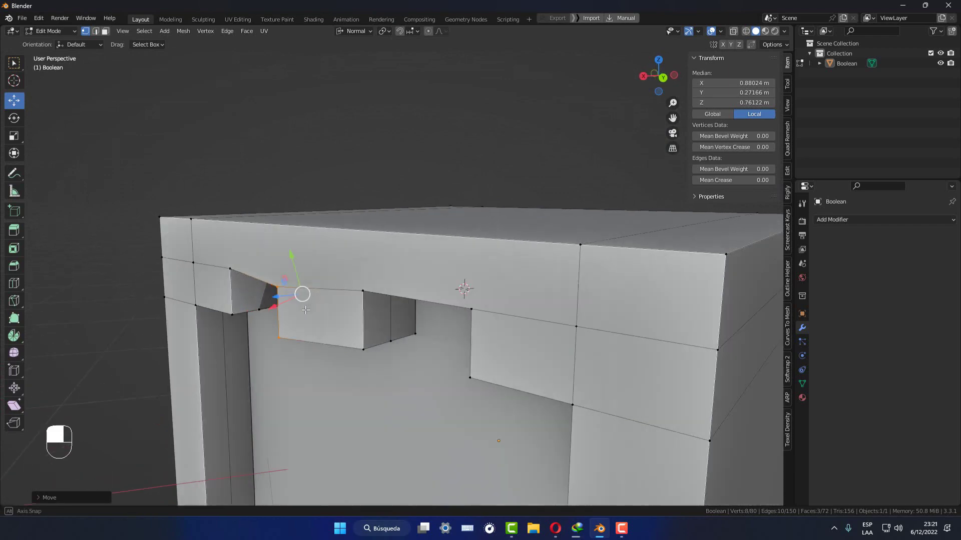
key(ctrl+z)
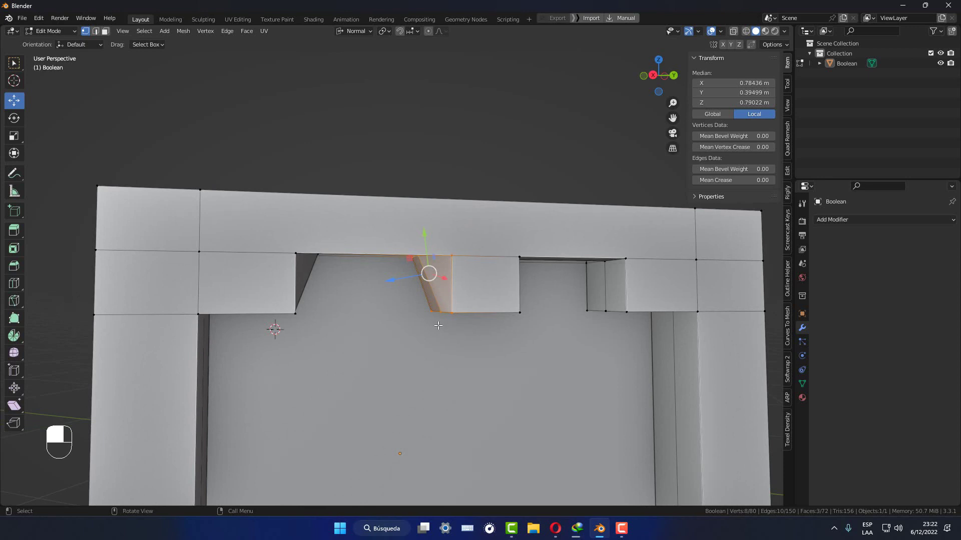
key(3)
drag(463, 360, 339, 250)
key(shift+KP_7)
key(KP_5)
key(alt+z)
Step: Check the recess from the front in solid shading and return the box to object mode
key(1)
drag(340, 251, 403, 279)
key(alt+z)
key(KP_5)
key(Tab)
key(shift+KP_7)
key(KP_5)
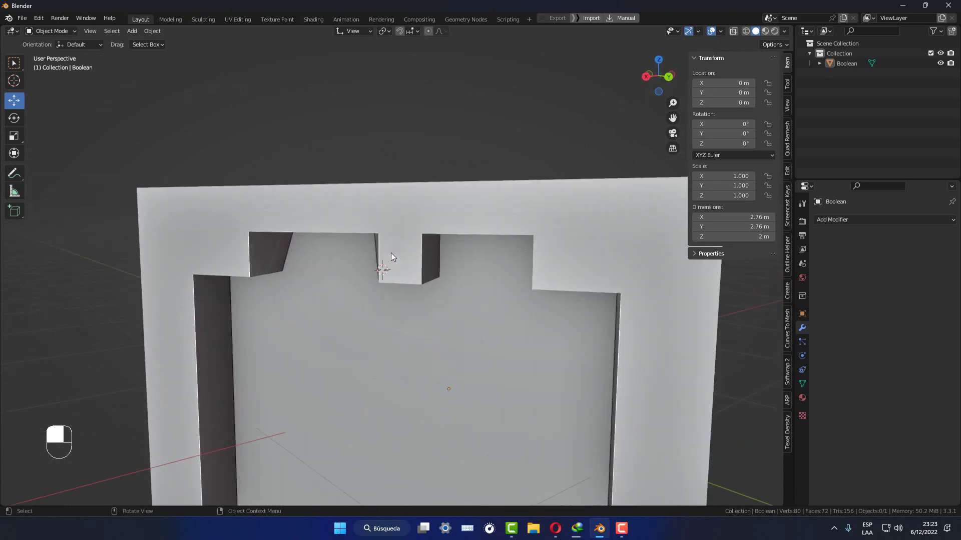
drag(466, 280, 467, 252)
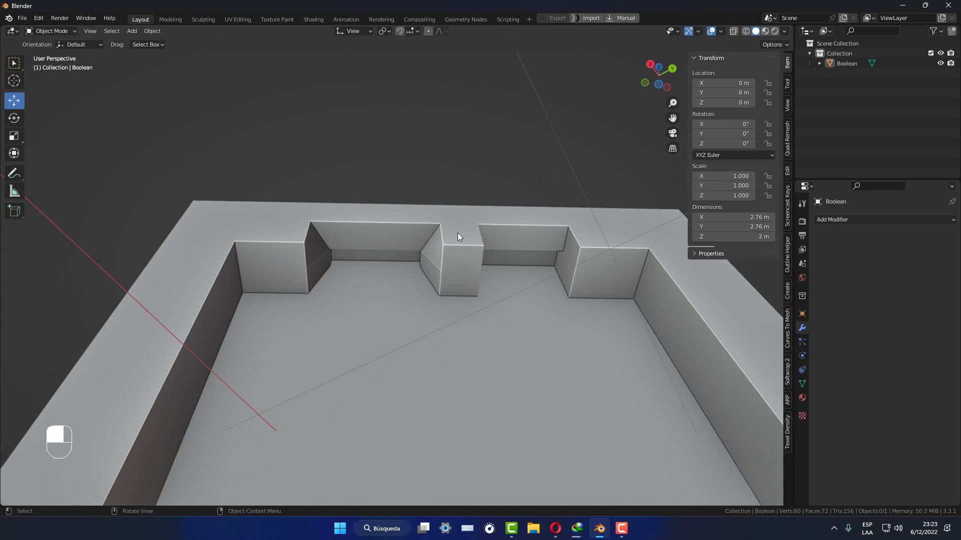
drag(433, 225, 479, 285)
drag(479, 285, 347, 250)
drag(410, 292, 431, 209)
key(Tab)
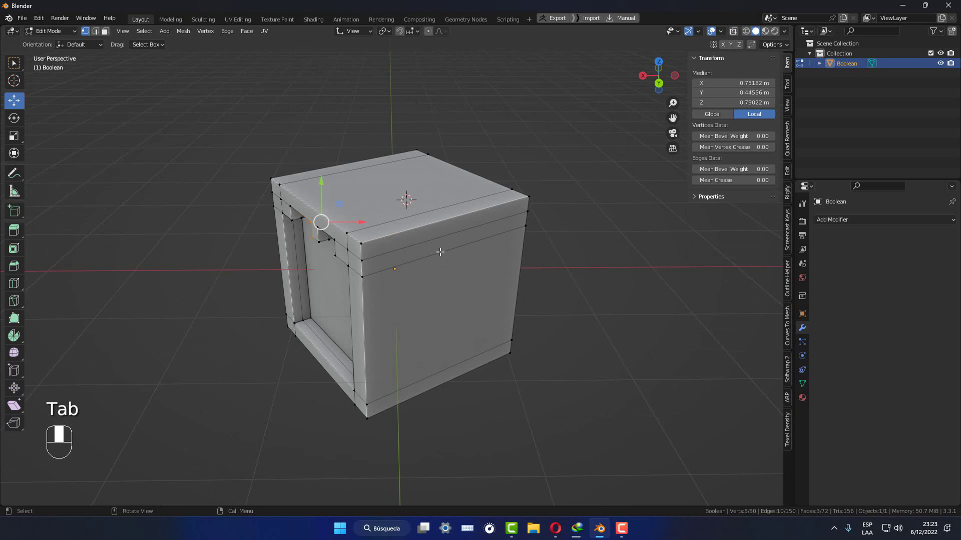
key(3)
click(448, 240)
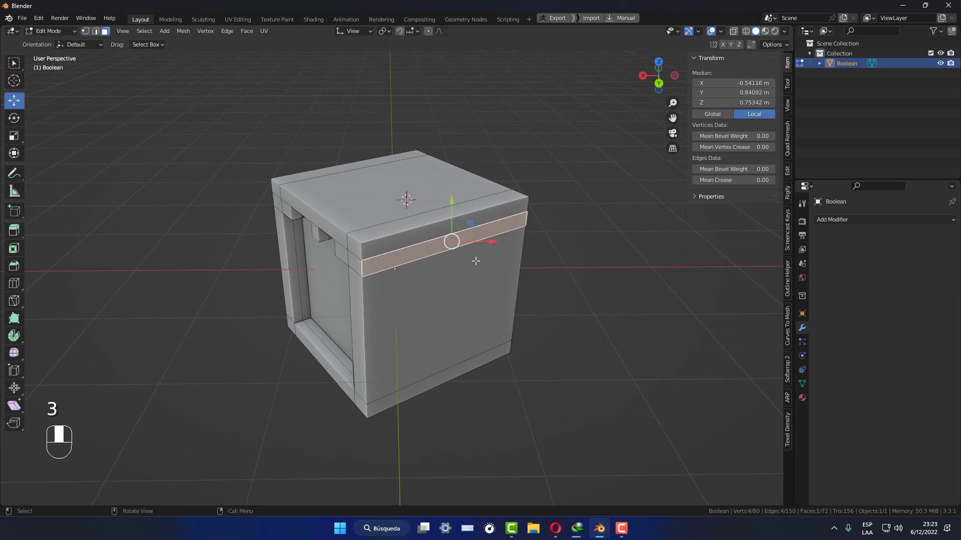
key(shift+KP_7)
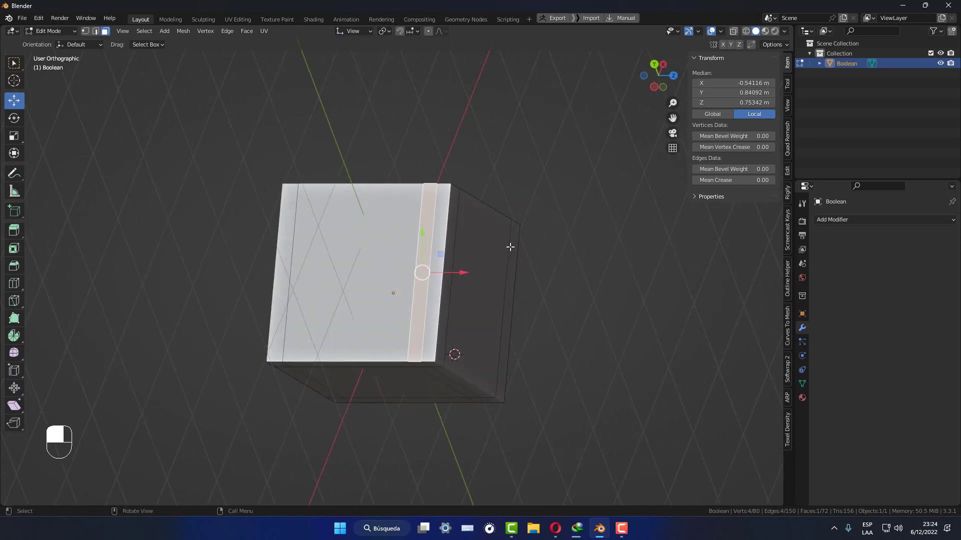
key(shift+KP_7)
key(KP_5)
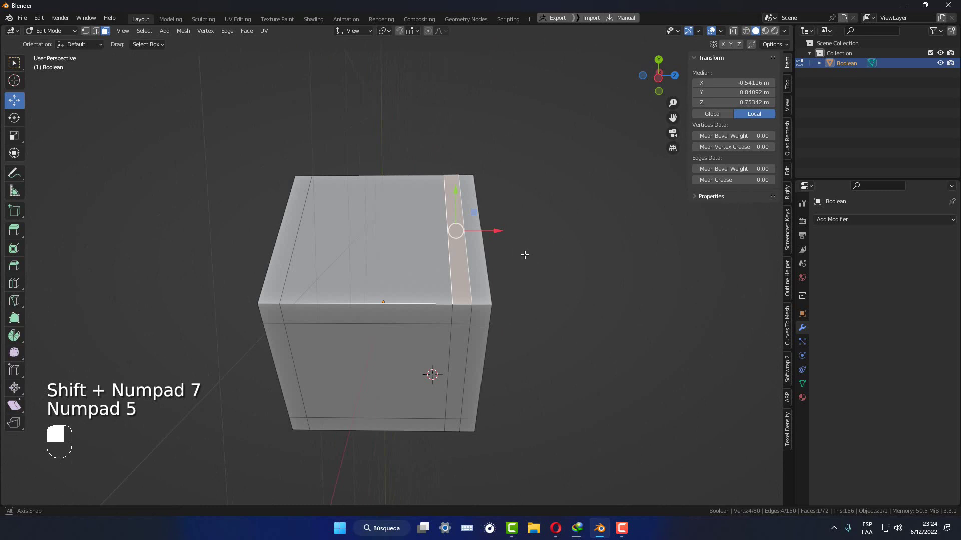